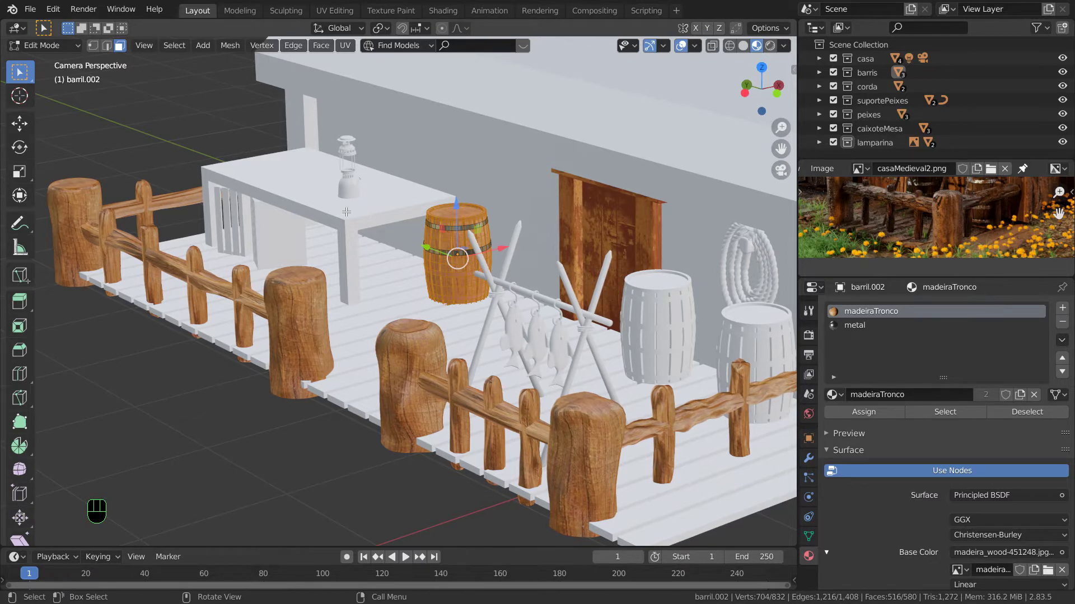
# Step: Leave Edit Mode on the textured barrel and return to Object Mode
pyautogui.press('Tab')
# Step: Select the untextured table as the active object
pyautogui.click(354, 216)
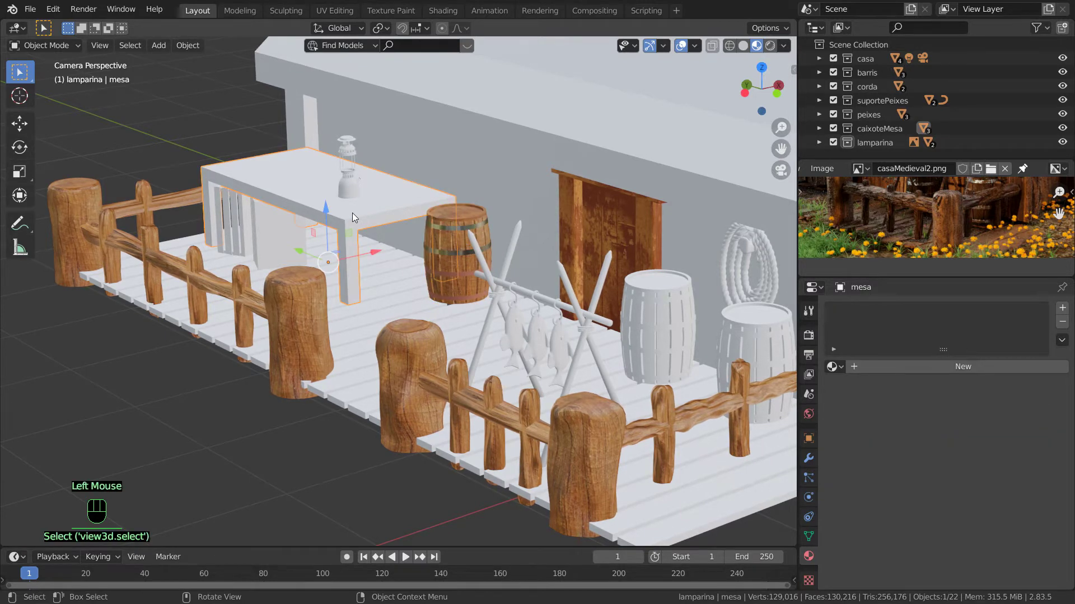
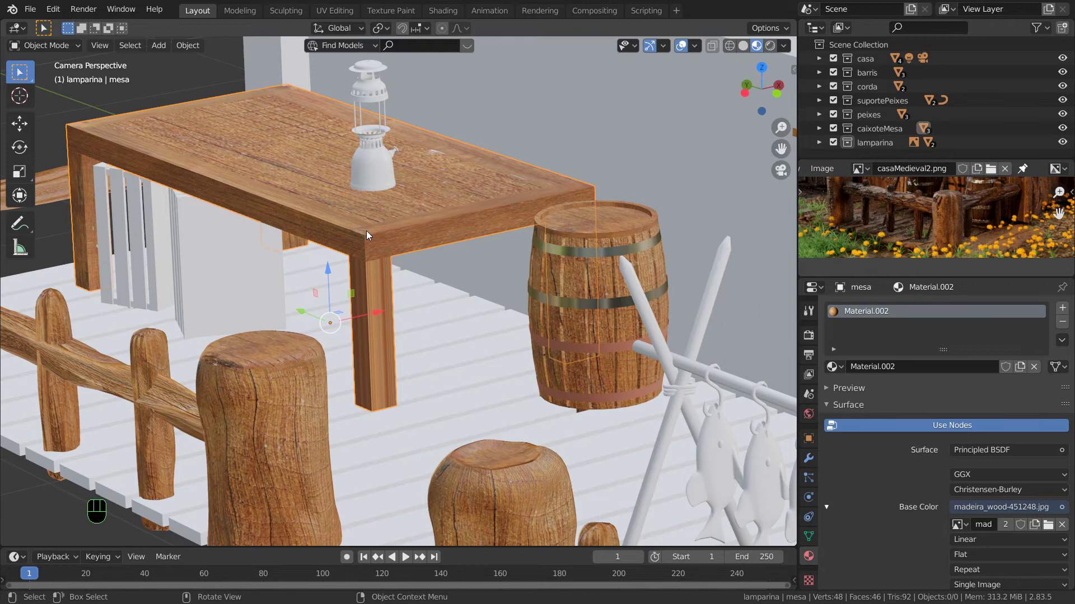
pyautogui.scroll(-3)
pyautogui.scroll(3)
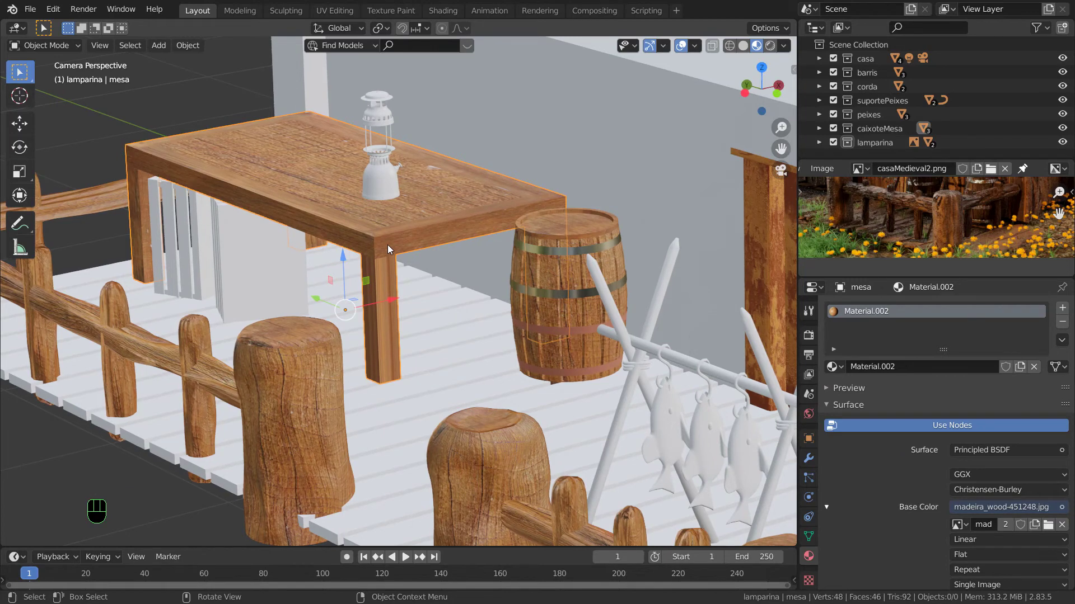
pyautogui.click(250, 260)
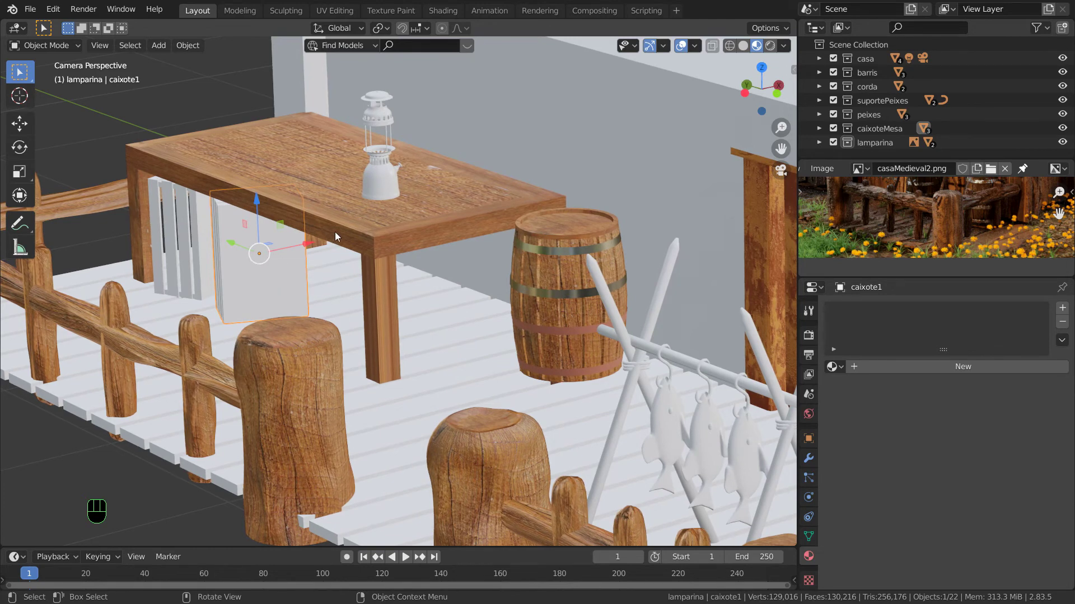
pyautogui.click(603, 286)
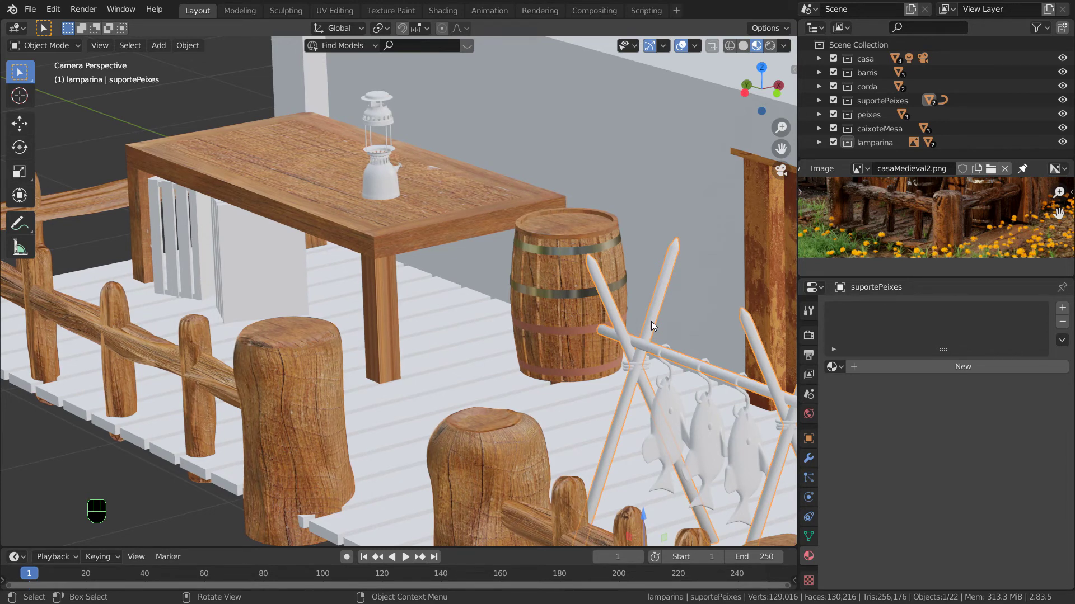
pyautogui.scroll(-3)
pyautogui.scroll(-3)
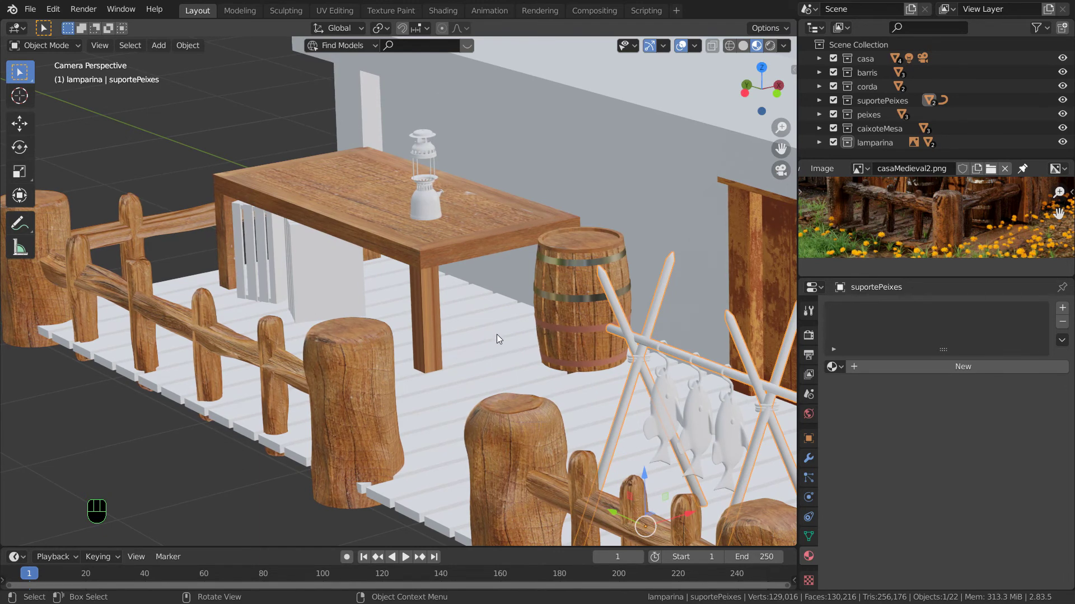
pyautogui.scroll(-3)
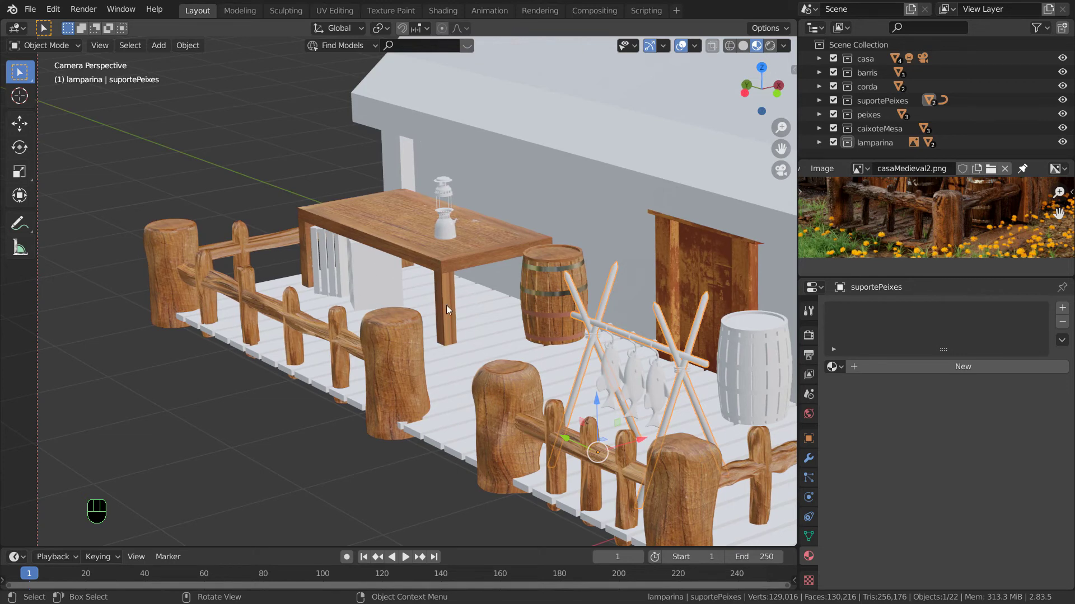
pyautogui.scroll(3)
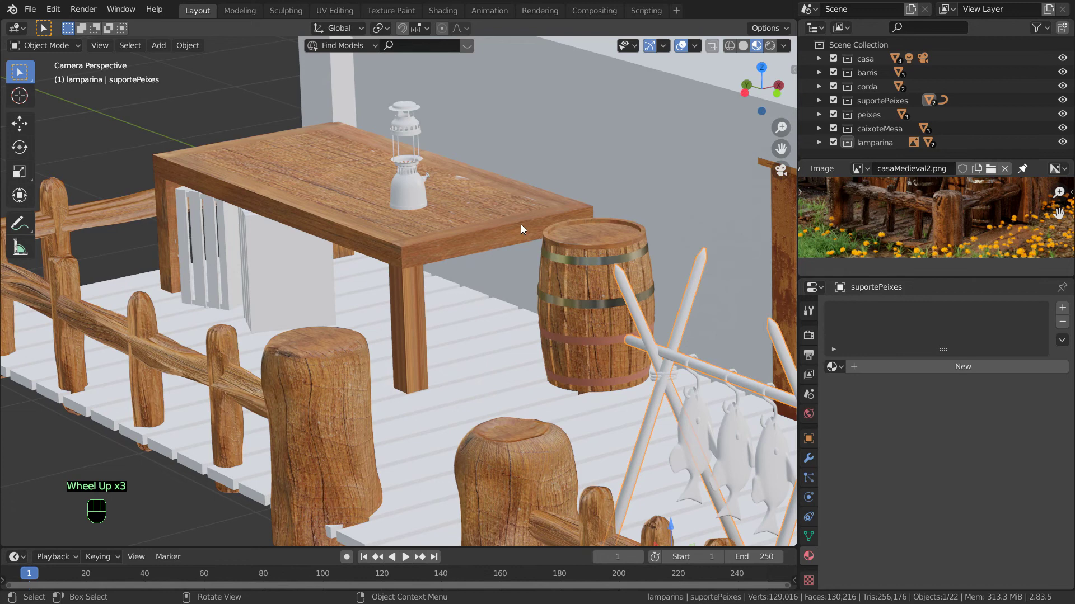
# Step: Select the table, enter Edit Mode and Shift-select seven vertices along the tabletop's front edge
pyautogui.click(494, 229)
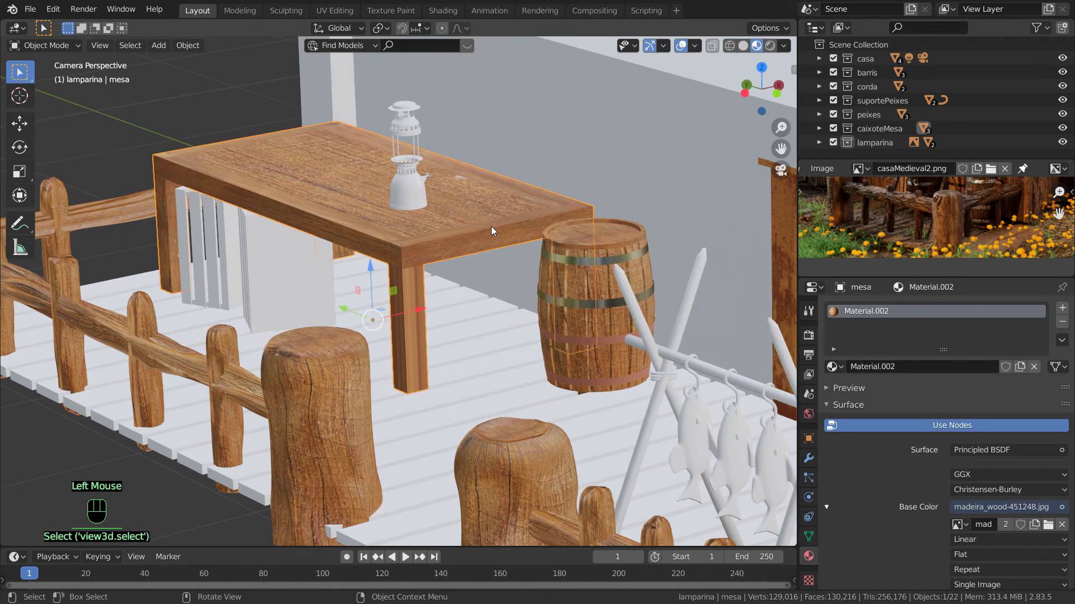
pyautogui.press('Tab')
pyautogui.click(465, 229)
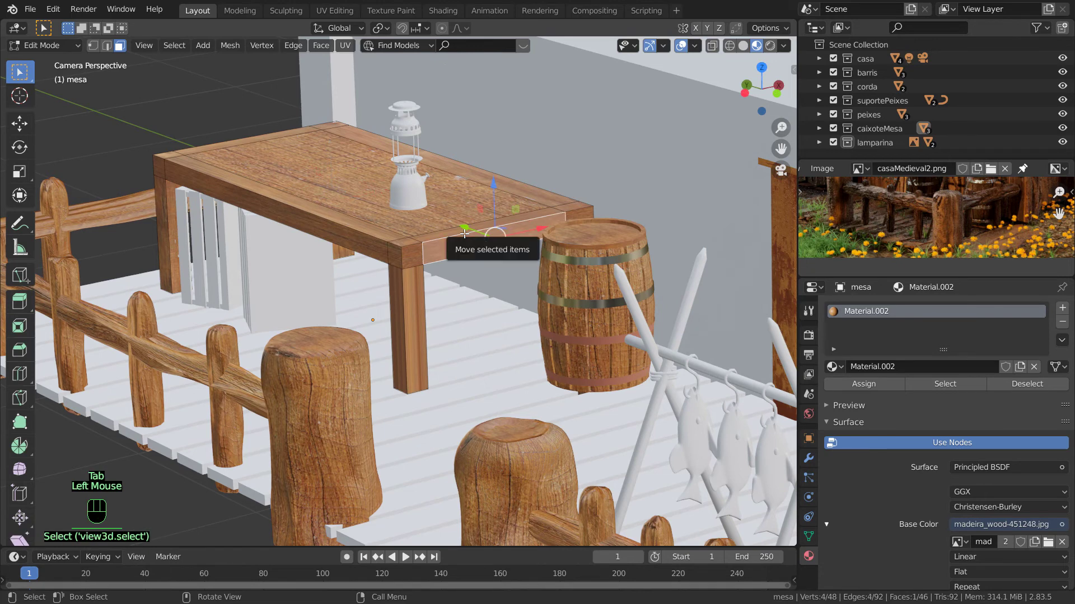
pyautogui.click(513, 206)
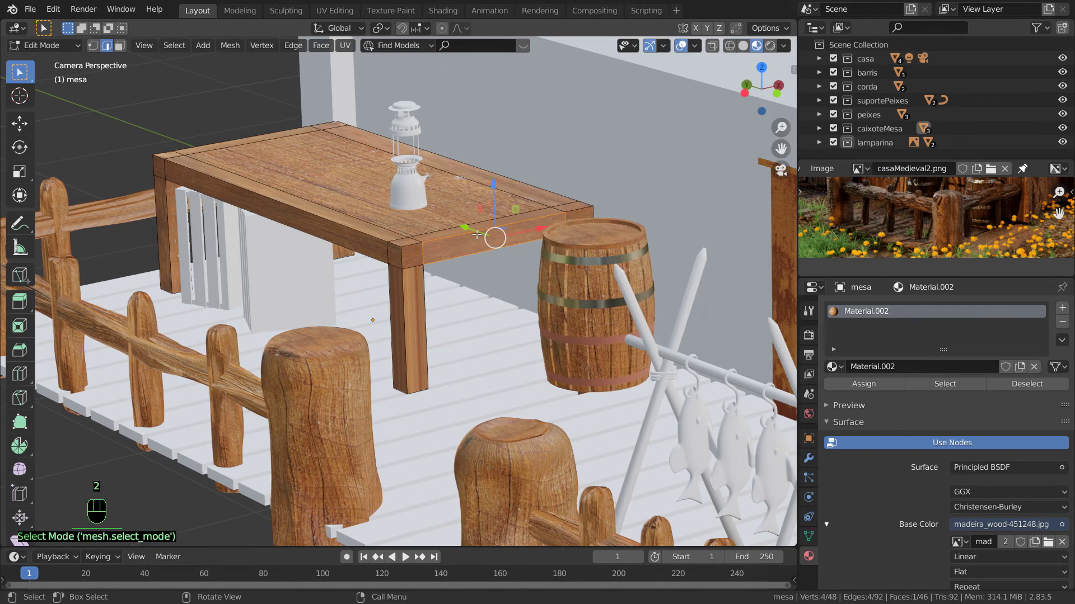
pyautogui.click(470, 227)
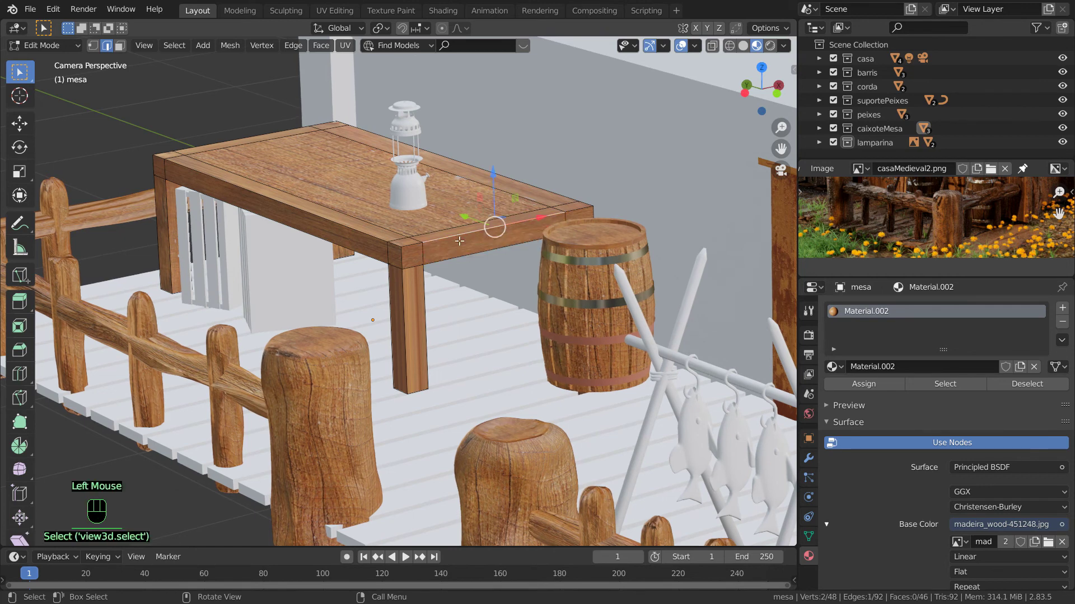
pyautogui.click(408, 242)
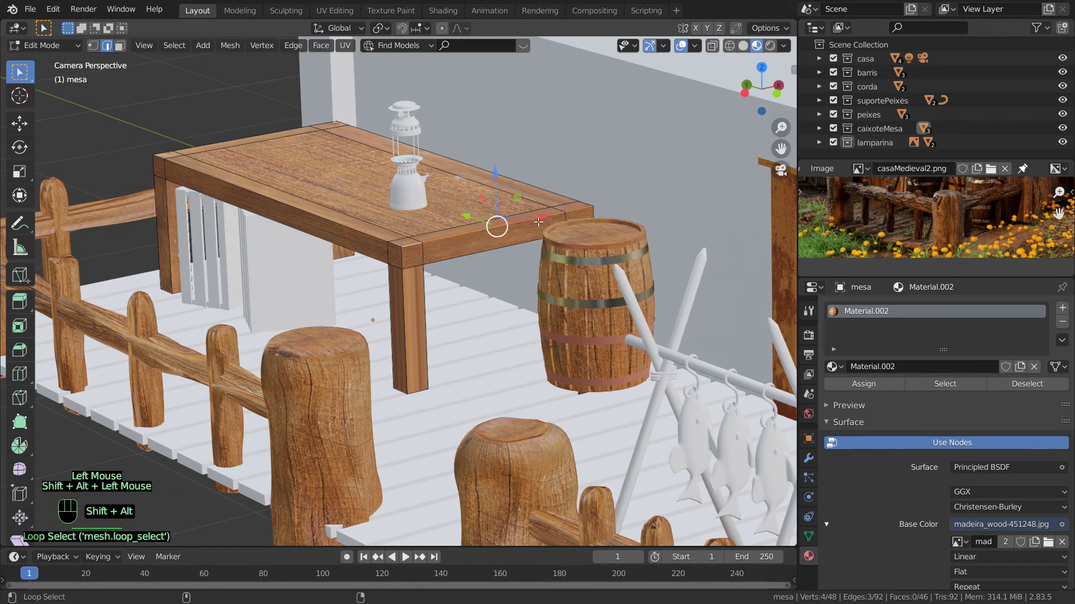
pyautogui.click(555, 188)
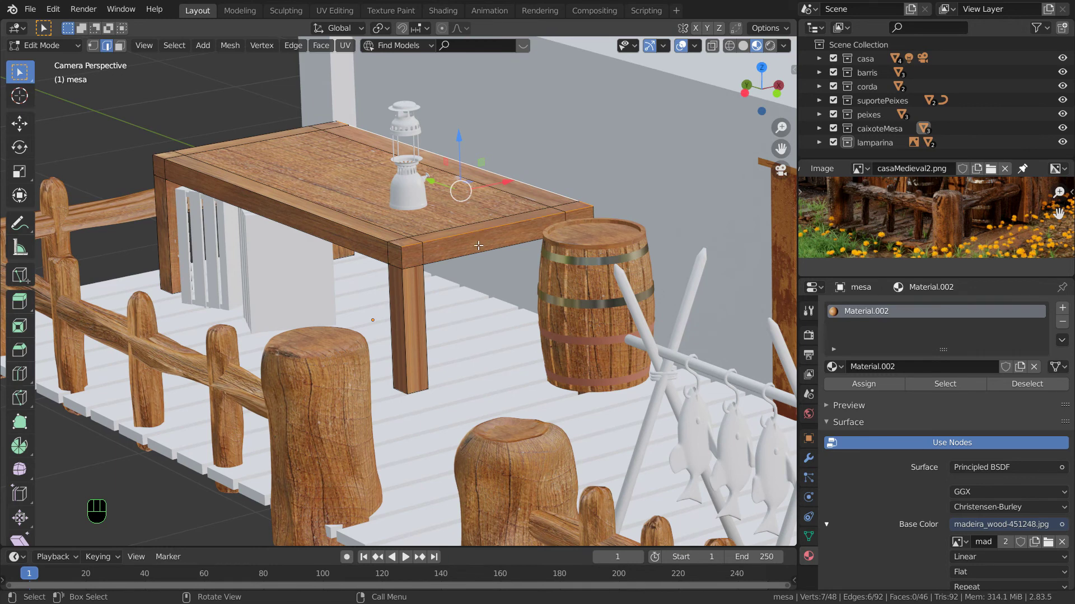
# Step: Zoom the 3D viewport out until the whole porch and house front are in view
pyautogui.scroll(-3)
pyautogui.scroll(-3)
pyautogui.scroll(-3)
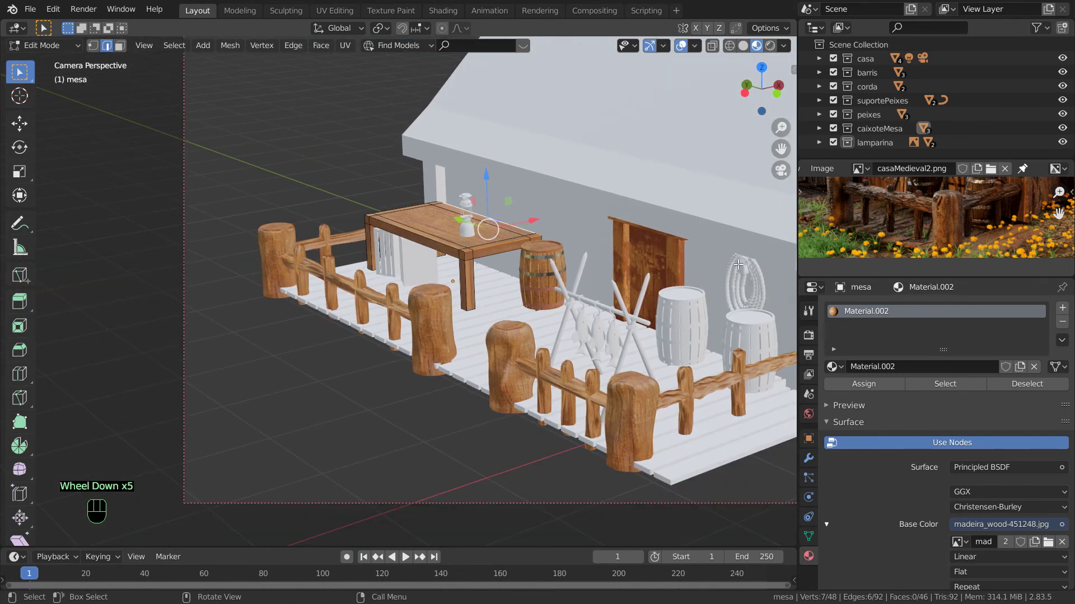
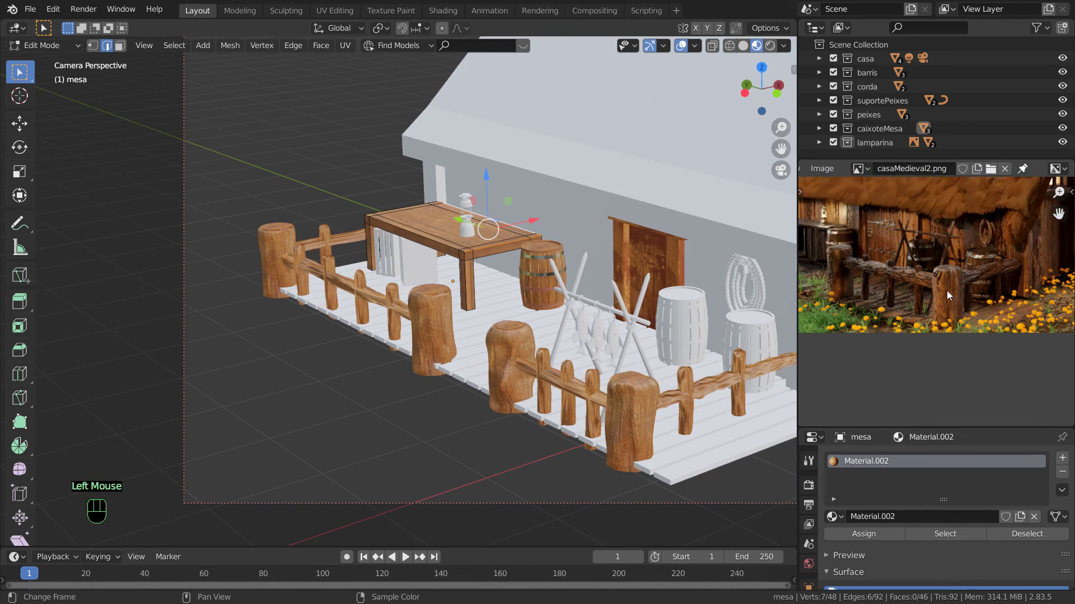
# Step: Zoom the reference photo in the Image Editor onto the thatched roof
pyautogui.moveTo(945, 291); pyautogui.dragTo(957, 406)
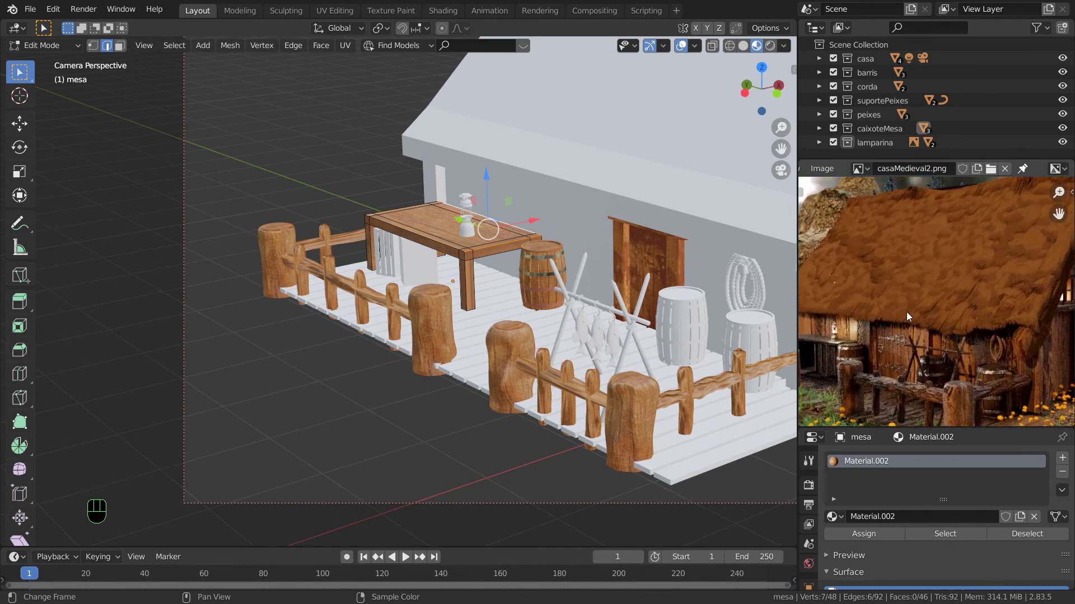
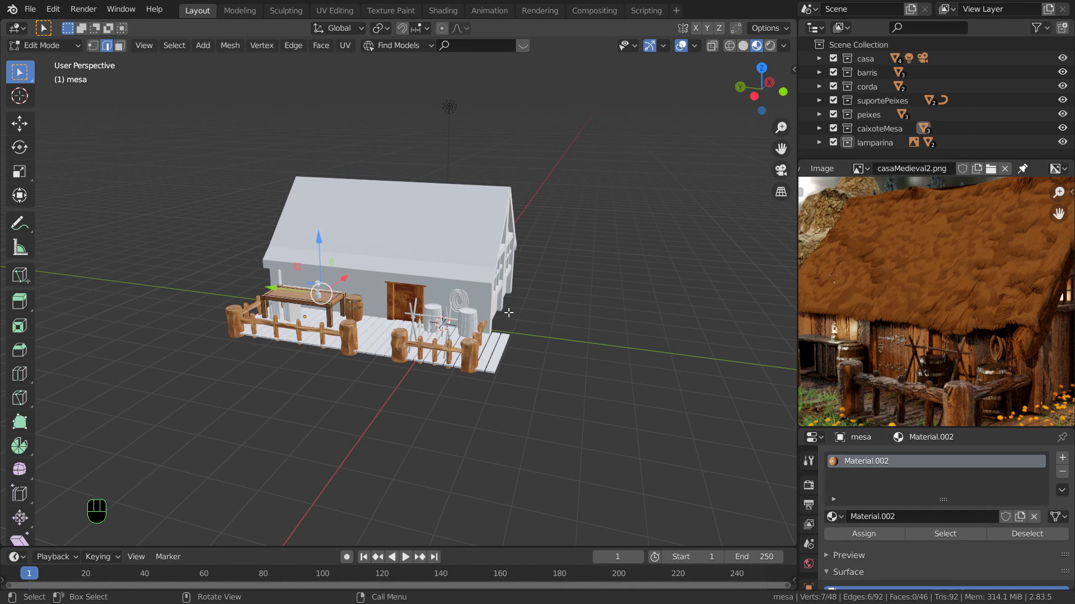
# Step: Switch to camera view and zoom out so the whole house and porch fill the frame
pyautogui.press('KP_0')
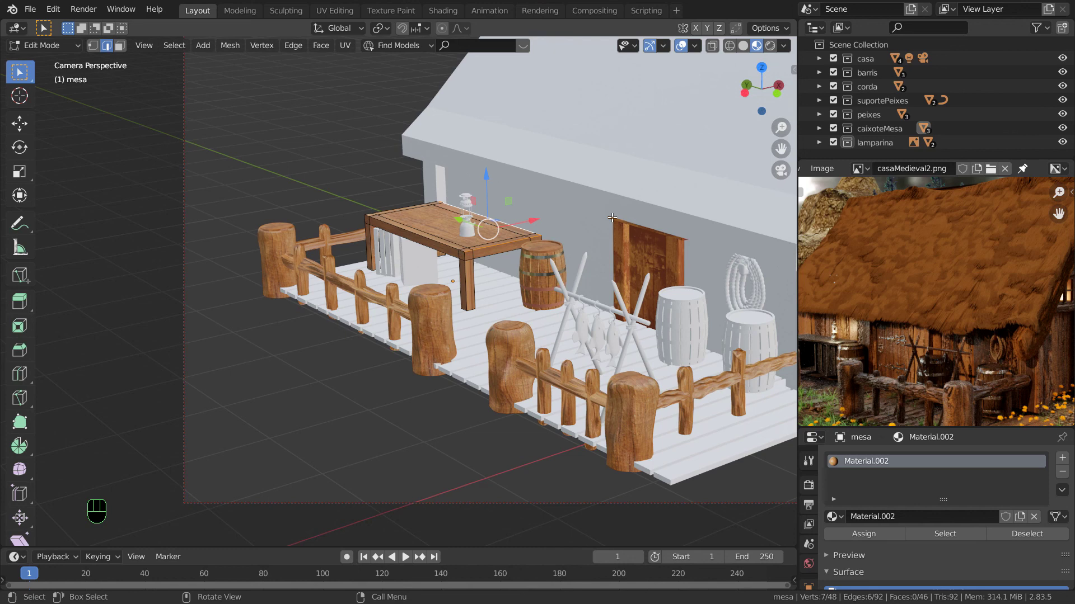
pyautogui.moveTo(612, 201); pyautogui.dragTo(579, 213)
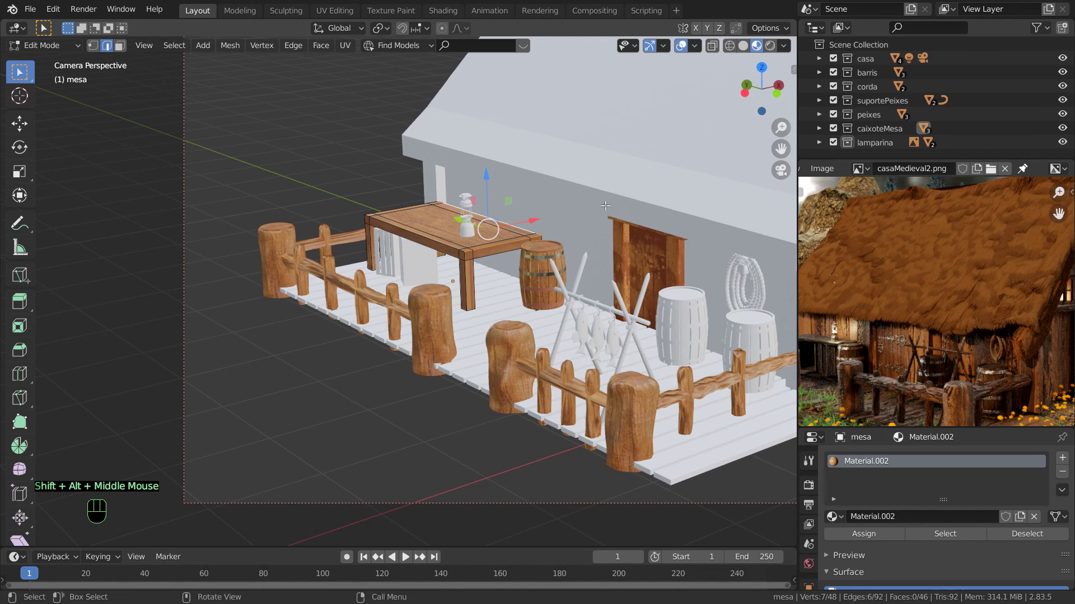
pyautogui.moveTo(611, 202); pyautogui.dragTo(432, 237)
pyautogui.scroll(-3)
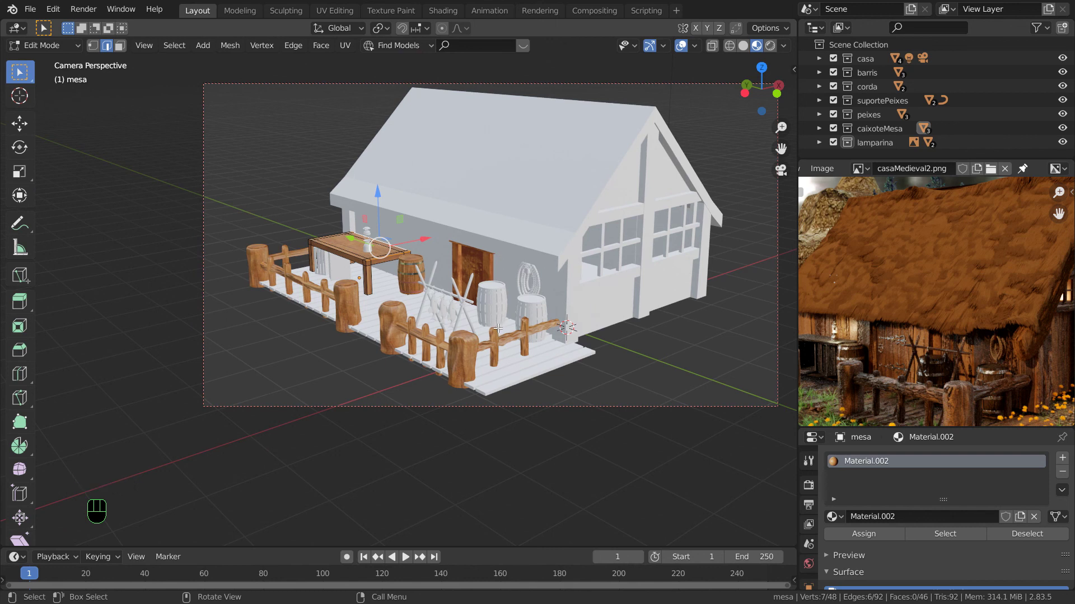